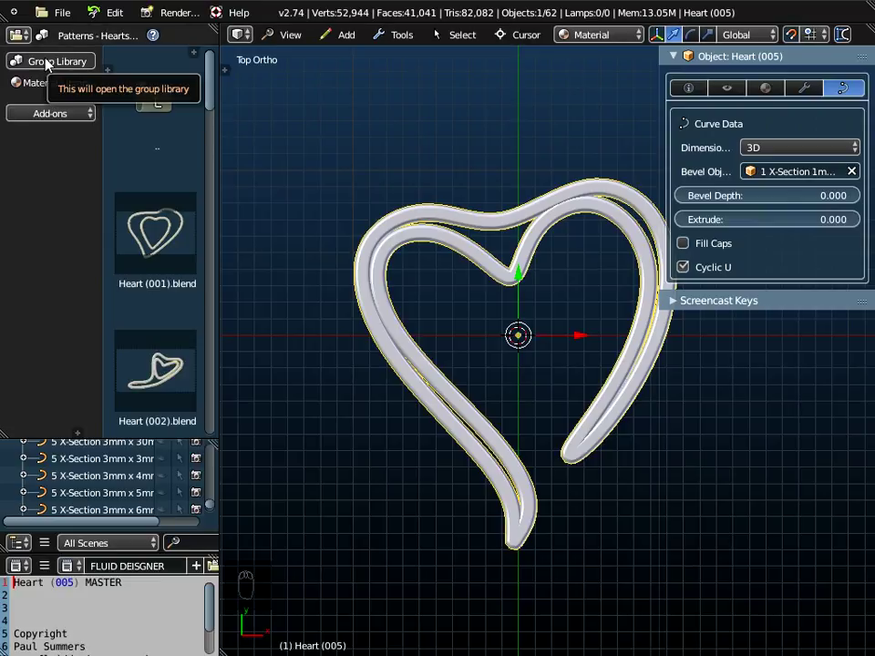
Switch the Group Library category to Patterns - Alphabet Harrington Font.
drag(50, 67, 102, 47)
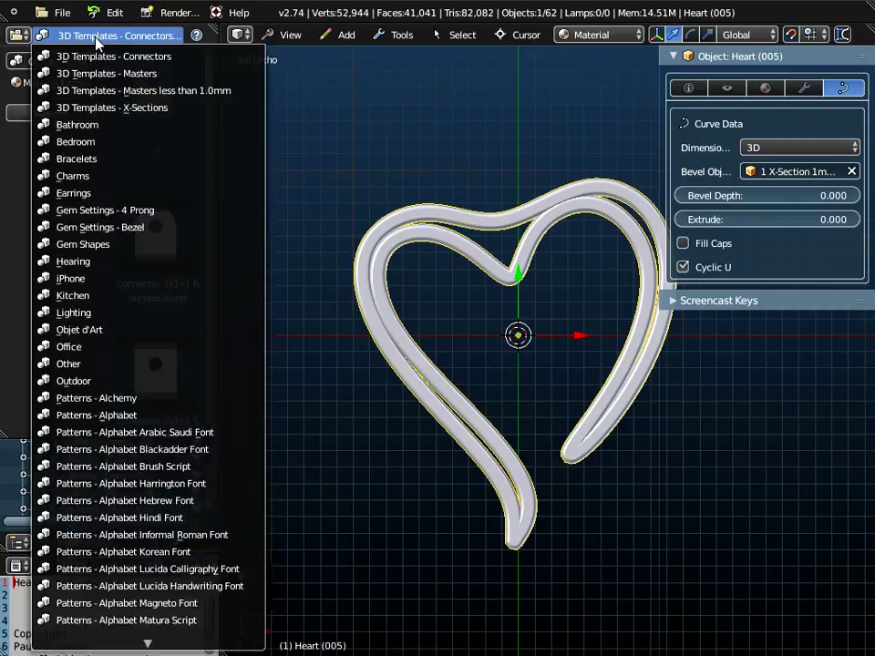
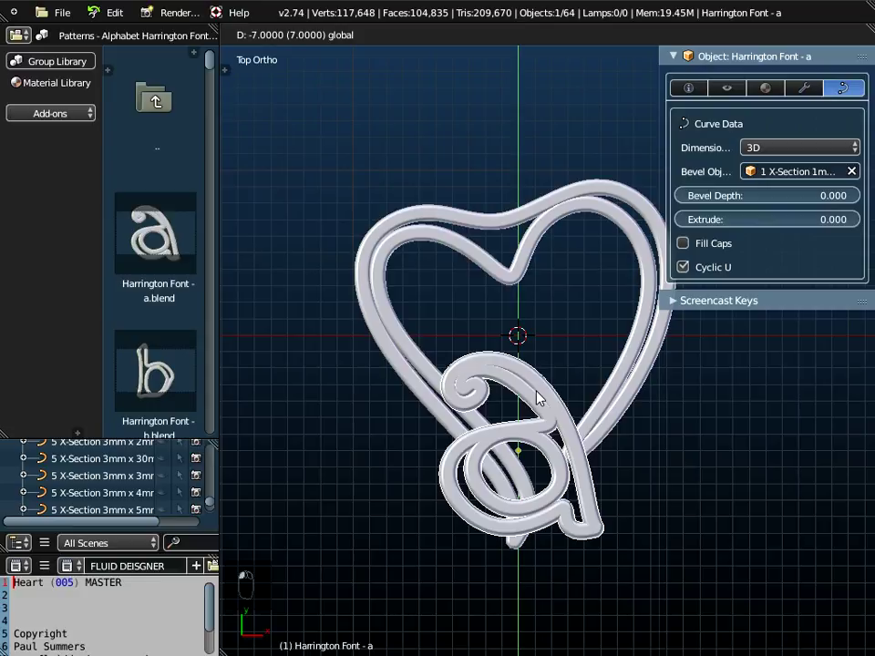
Move the letter a down along Y into the lower heart, scale it smaller and apply Location.
drag(534, 530, 513, 480)
middle_click(515, 484)
drag(508, 427, 544, 561)
key(s)
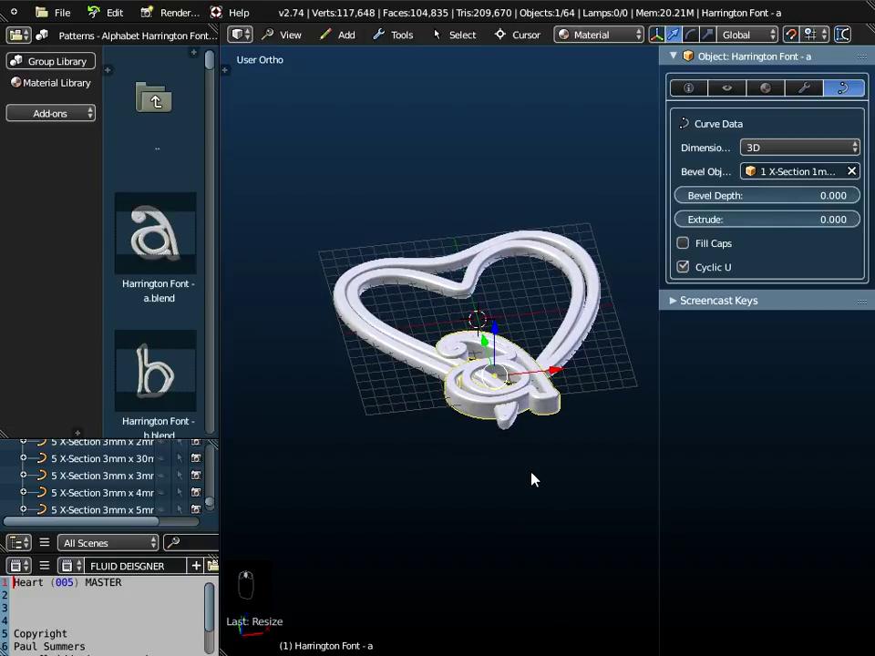
key(ctrl+a)
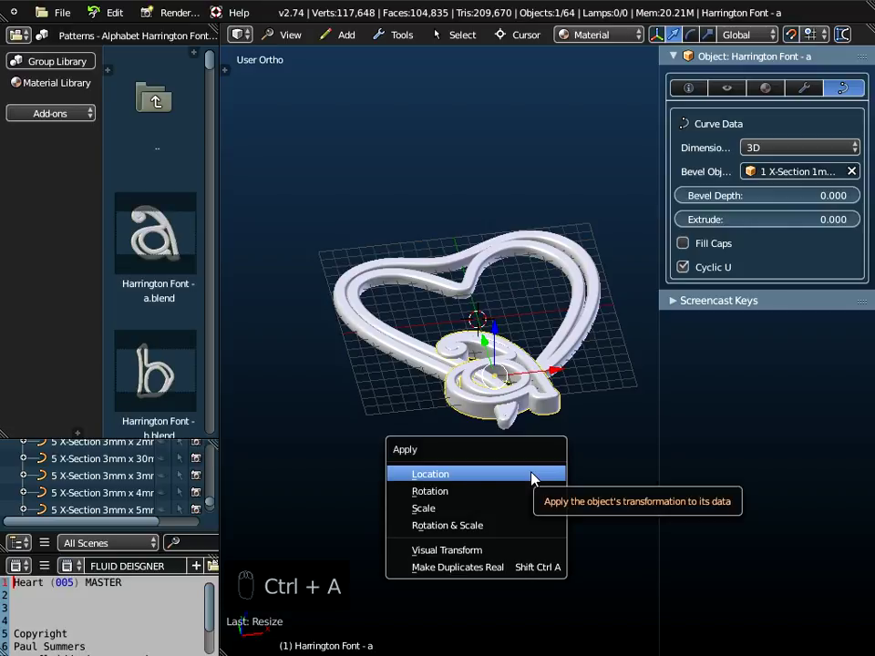
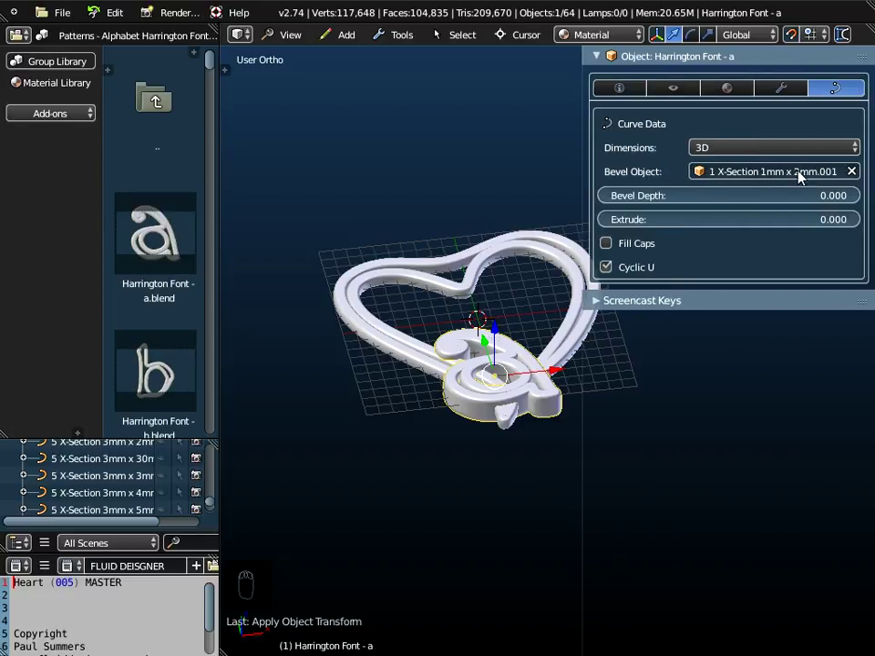
Select the letter a together with the heart outline and join them into one object.
drag(487, 402, 488, 445)
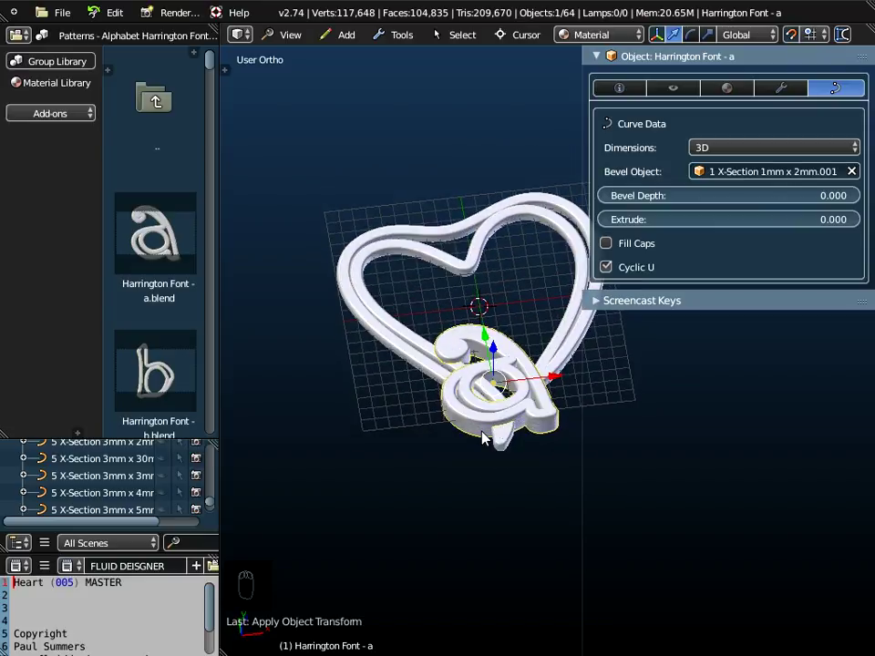
drag(456, 269, 794, 180)
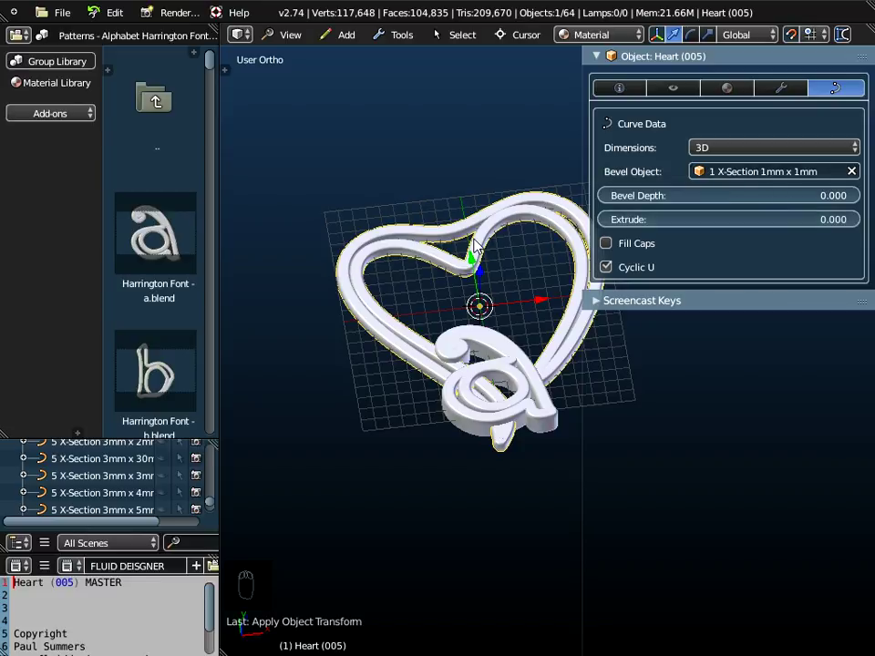
drag(499, 374, 473, 398)
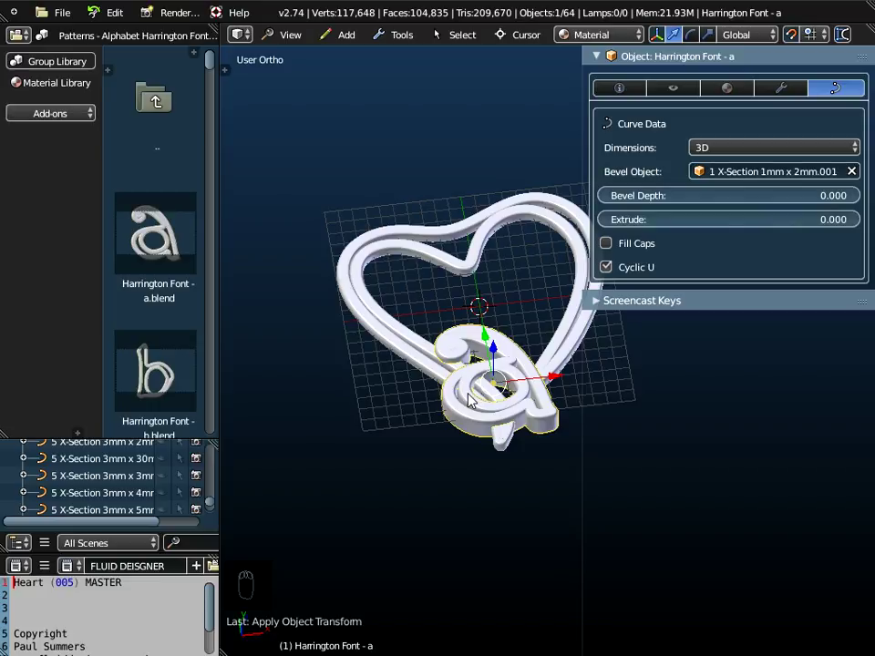
drag(475, 254, 515, 134)
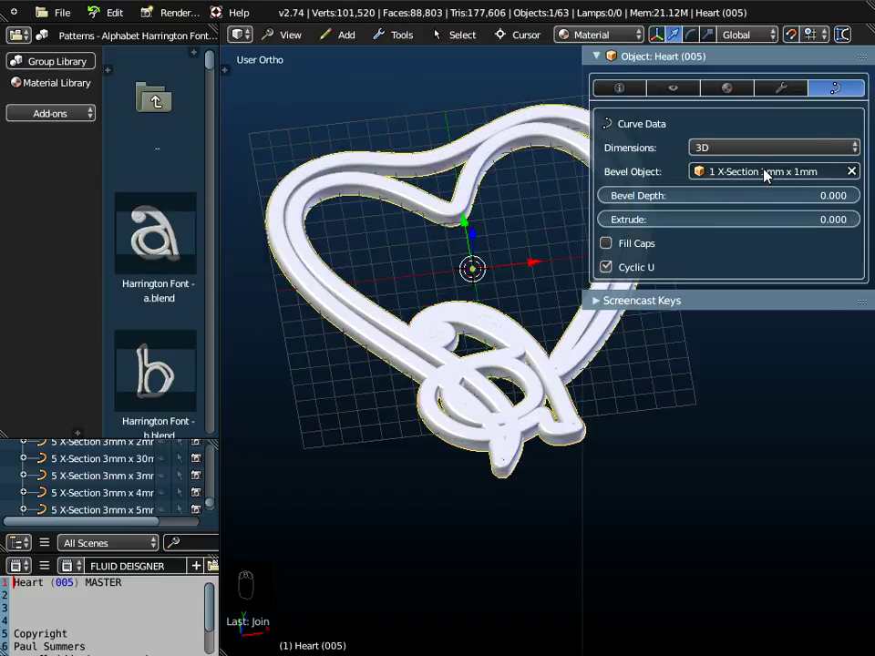
Orbit around the joined earring and view it from straight above.
middle_click(488, 295)
drag(490, 340, 297, 39)
drag(297, 39, 409, 202)
middle_click(407, 212)
middle_click(447, 284)
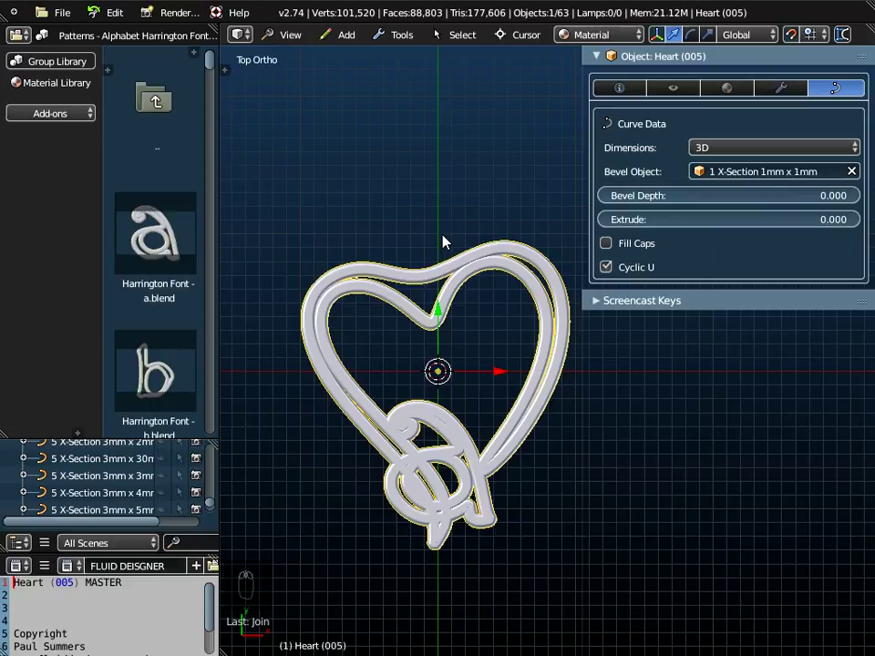
Switch the library to 3D Templates - Connectors and drag in the Wire Connector 1.5mm Diameter Hole.
drag(60, 67, 136, 43)
click(131, 57)
drag(215, 130, 200, 314)
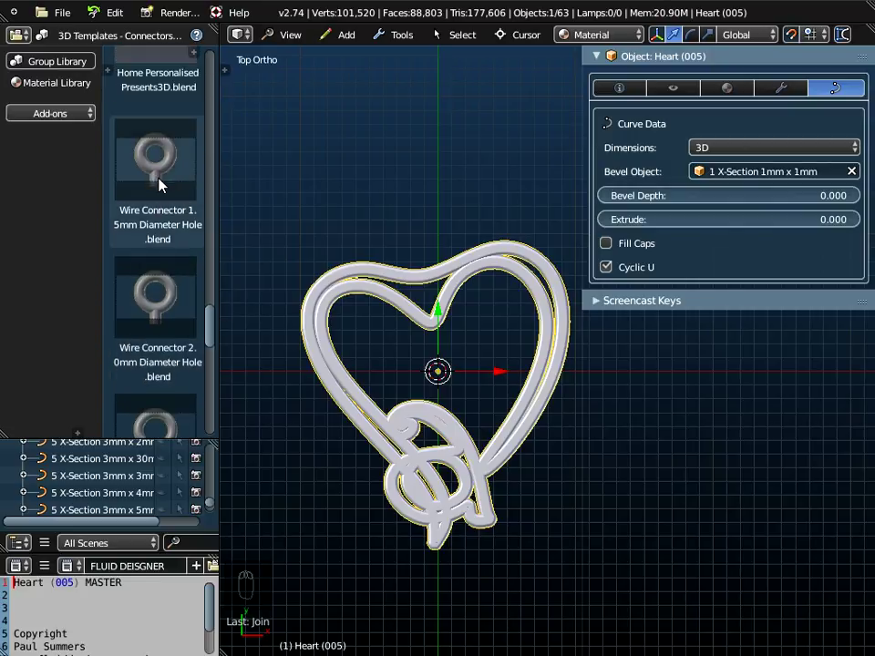
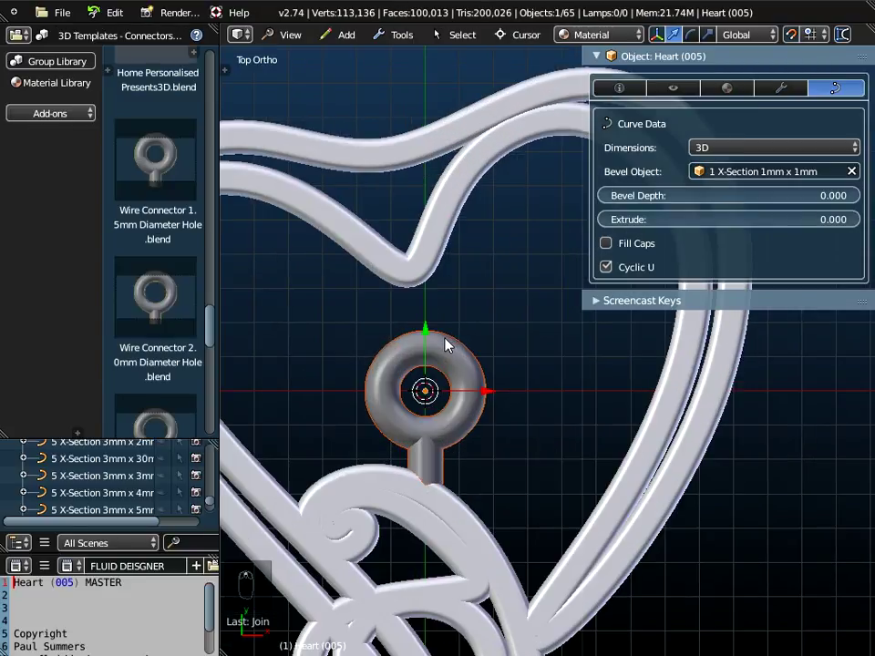
Place the 1.5mm connector ring at the top of the heart, checking it in wireframe then solid shading.
drag(446, 345, 431, 644)
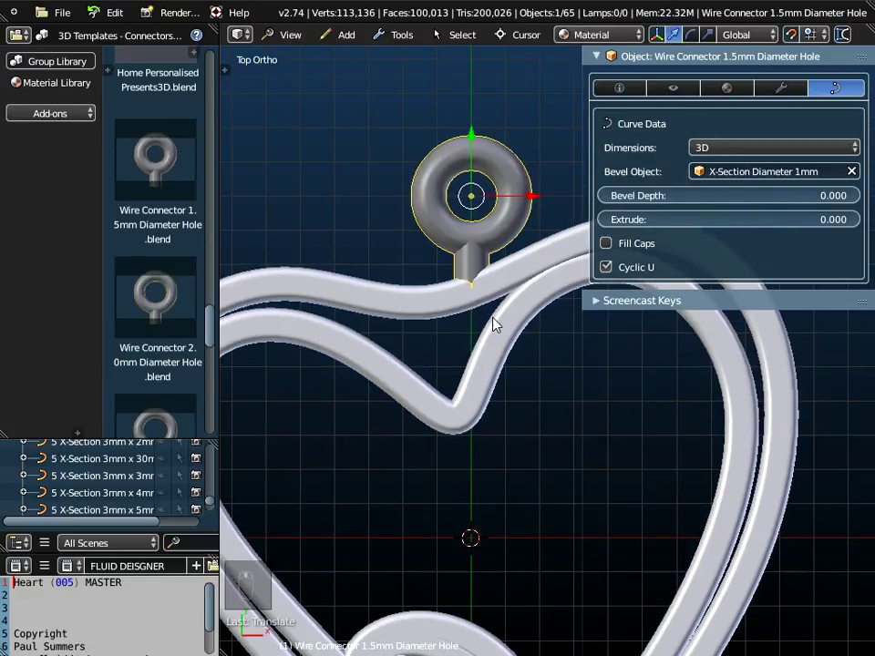
drag(622, 45, 484, 287)
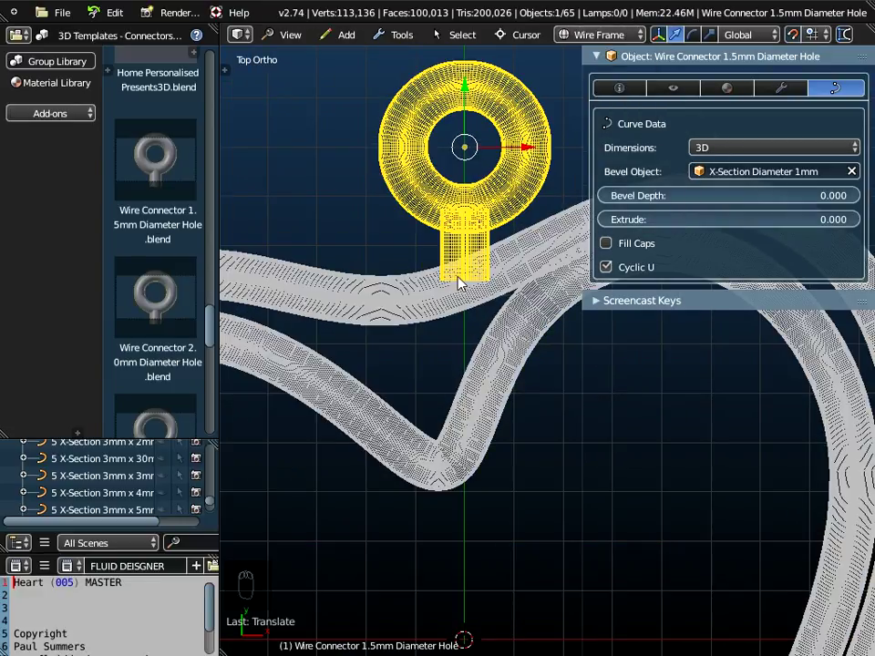
drag(626, 38, 468, 299)
click(465, 296)
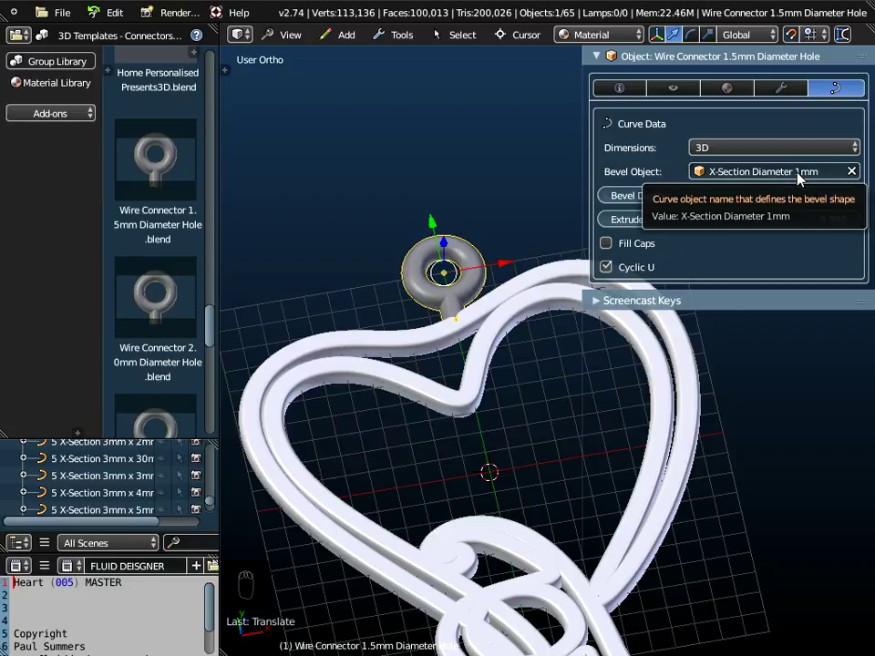
Join the connector ring with the heart and switch the wire profile to 1mm x 3mm.
drag(494, 334, 474, 289)
drag(474, 289, 518, 304)
drag(518, 305, 473, 60)
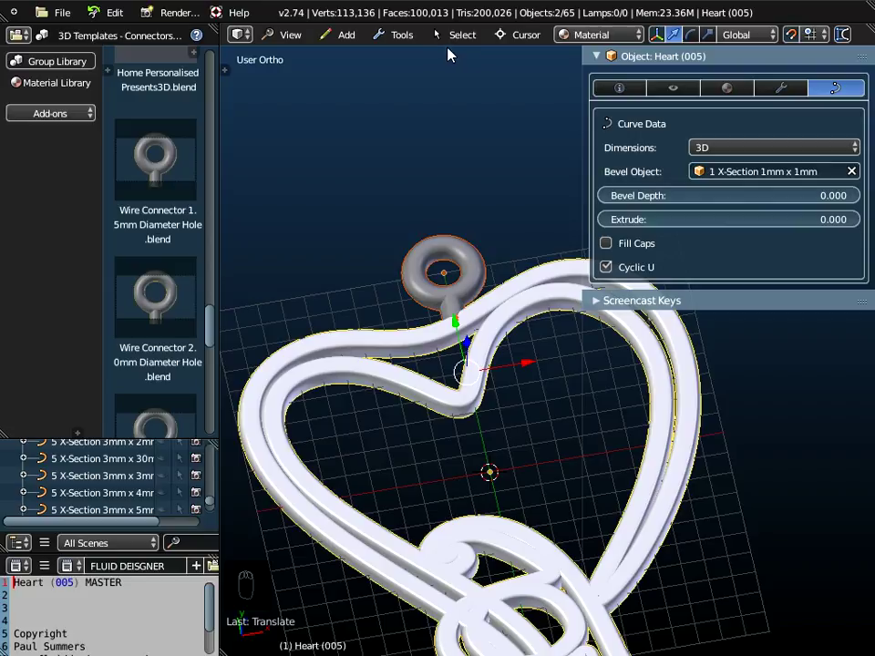
drag(417, 42, 503, 134)
middle_click(464, 356)
drag(464, 356, 301, 43)
drag(302, 43, 559, 296)
middle_click(560, 296)
drag(560, 295, 773, 339)
middle_click(776, 179)
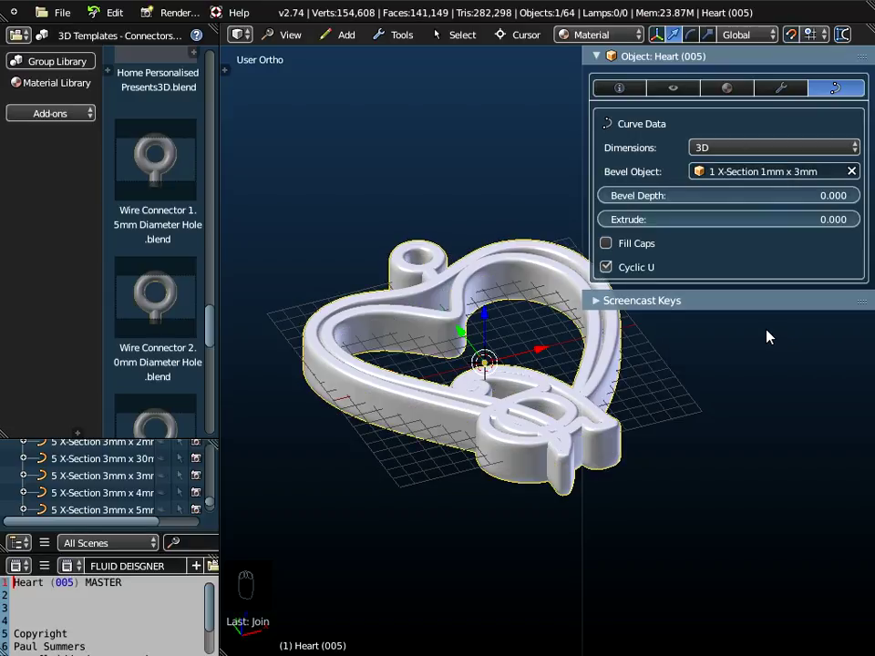
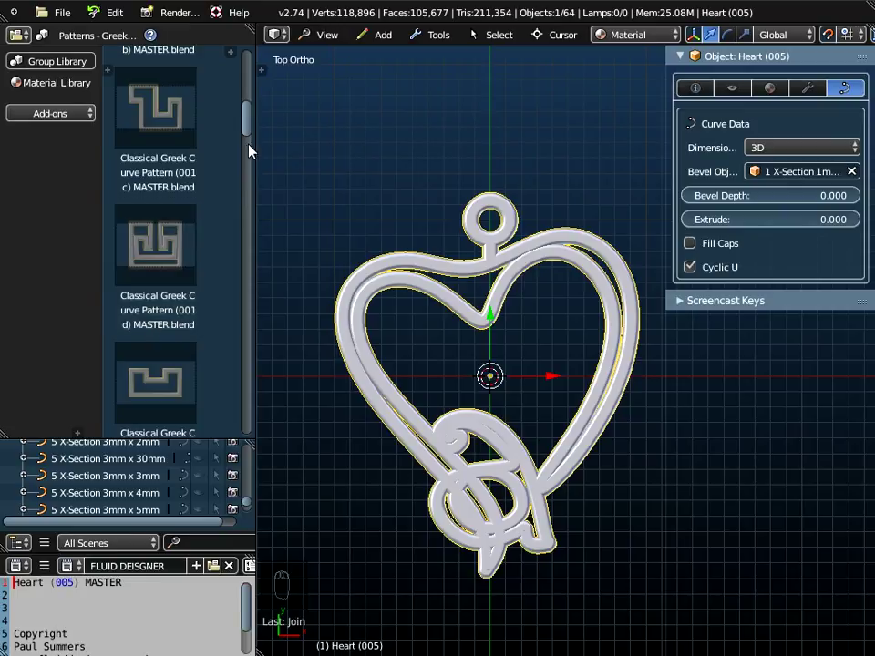
Browse the Classical Greek Curve Pattern thumbnails in the Patterns - Greek library.
drag(253, 133, 247, 105)
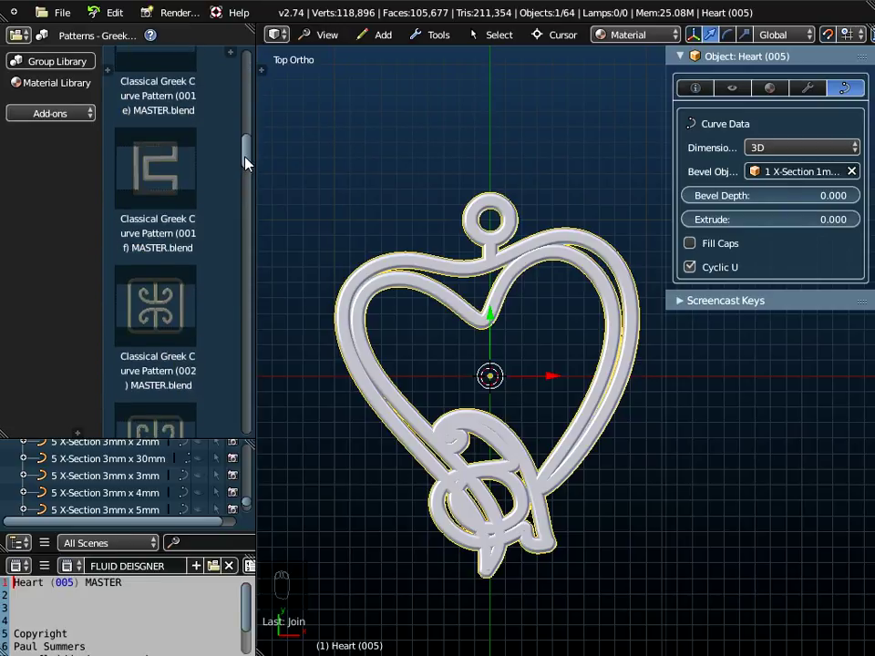
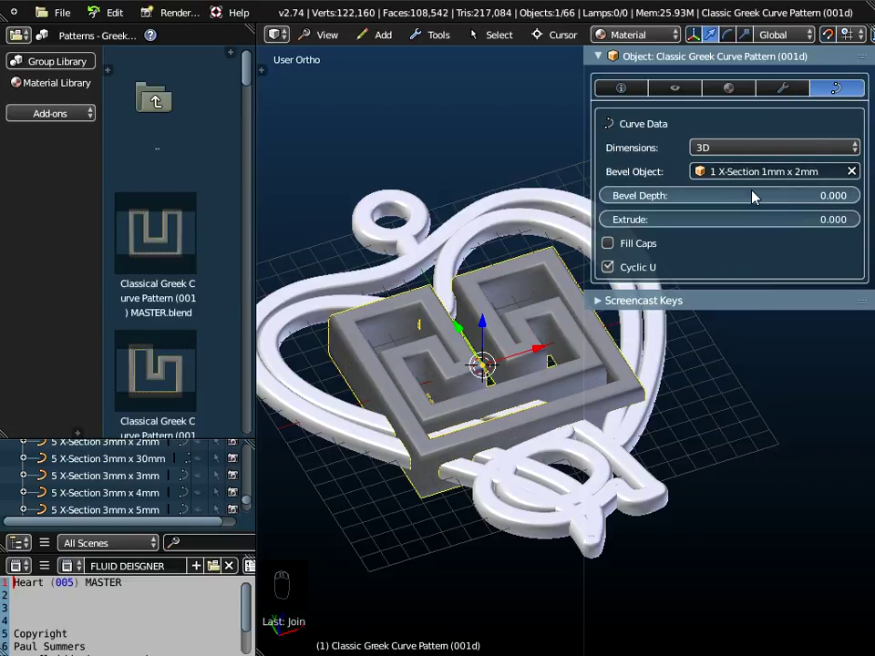
Orbit the earring to inspect the Greek pattern's current cross-section inside the heart.
drag(747, 172, 526, 390)
drag(517, 353, 492, 231)
drag(492, 230, 504, 301)
drag(504, 300, 504, 301)
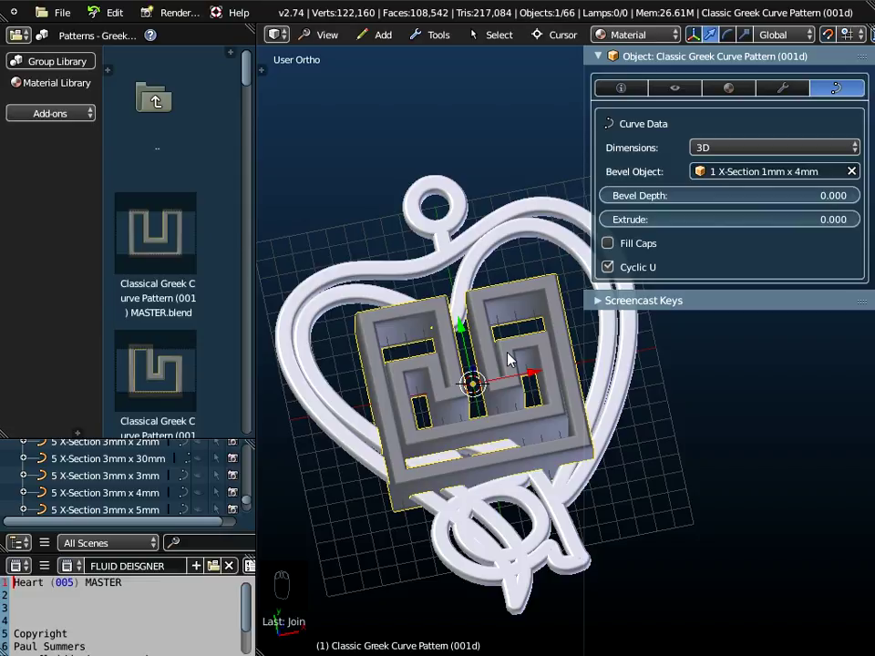
drag(506, 230, 507, 230)
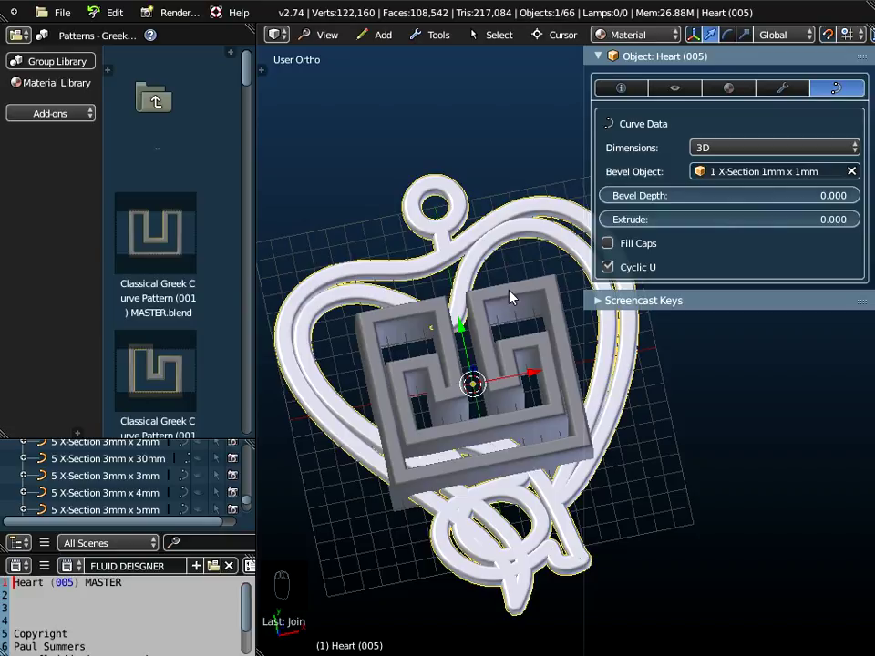
Set the Greek pattern's Bevel Object to 1 X-Section 1mm x 1mm in Curve Data.
drag(503, 305, 431, 473)
drag(431, 473, 441, 416)
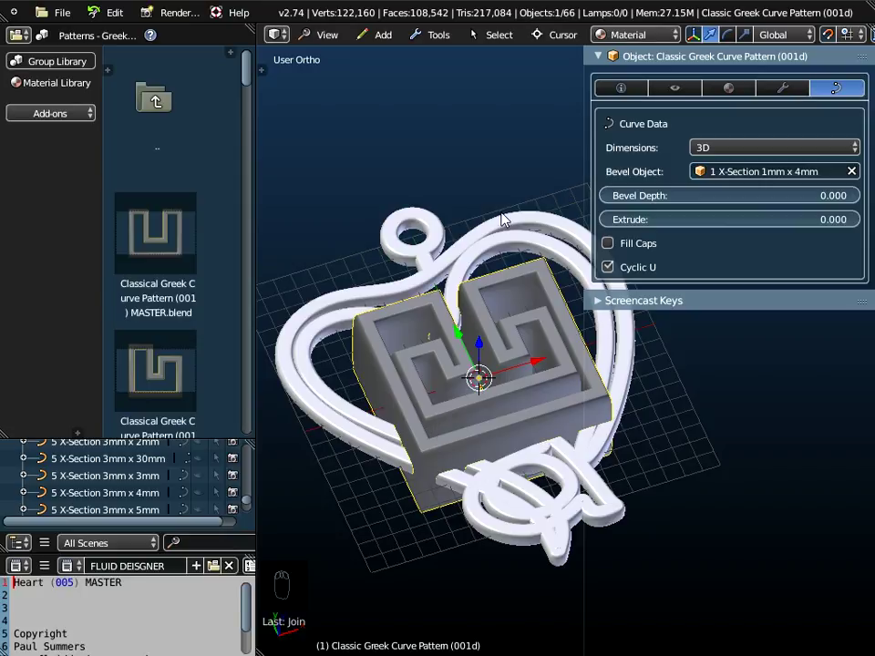
drag(504, 224, 507, 243)
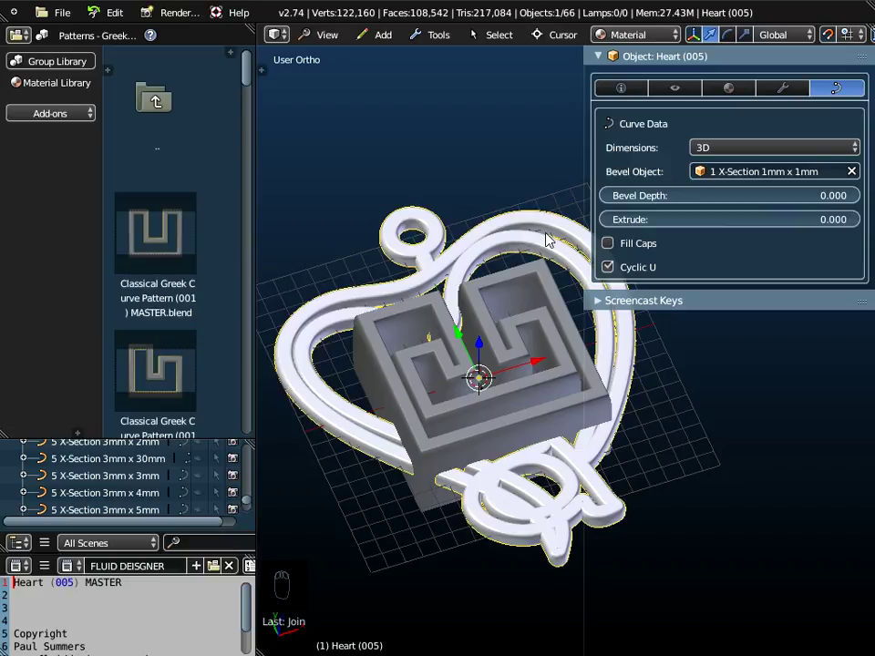
drag(487, 384, 487, 384)
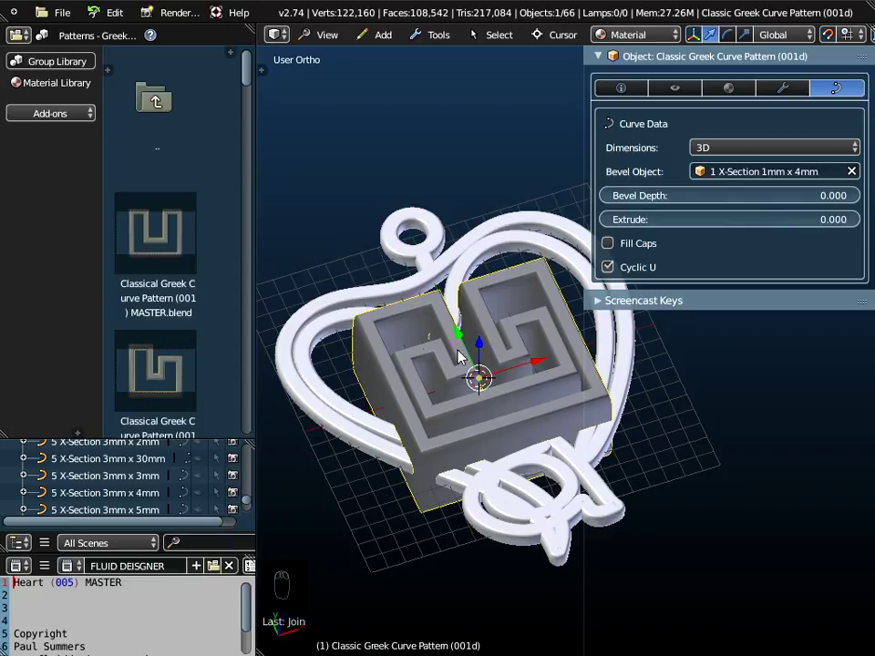
drag(162, 237, 844, 189)
drag(762, 174, 487, 384)
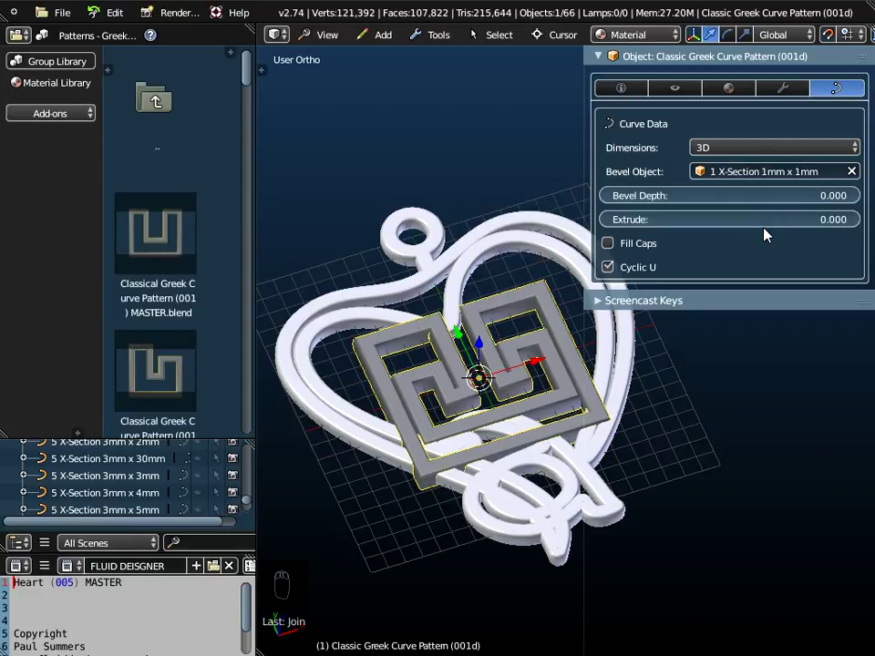
Check the pattern's alignment in top view, then reach Convert to Mesh under Tools > Object Tools.
drag(514, 317, 477, 417)
drag(331, 37, 466, 323)
drag(466, 322, 468, 282)
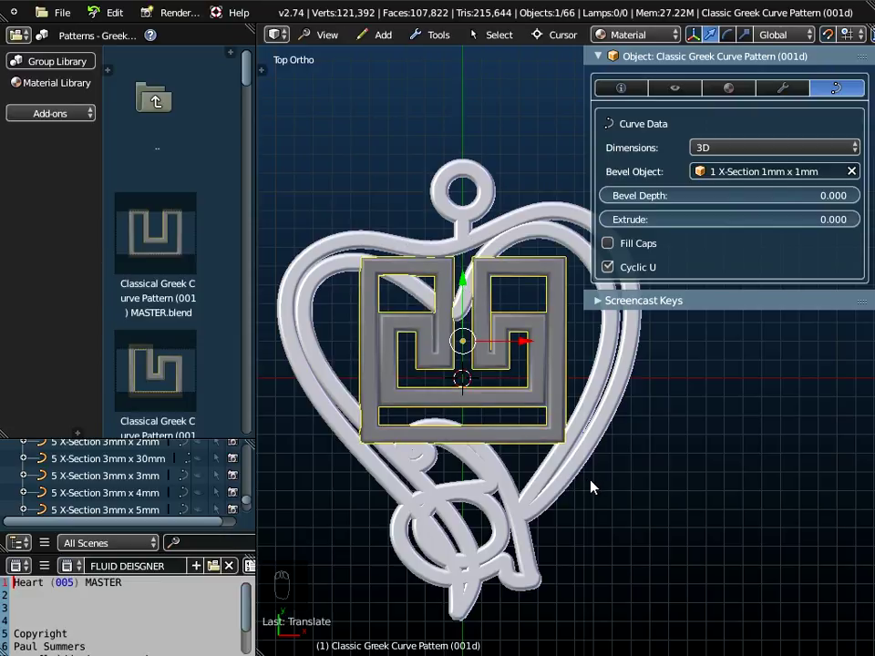
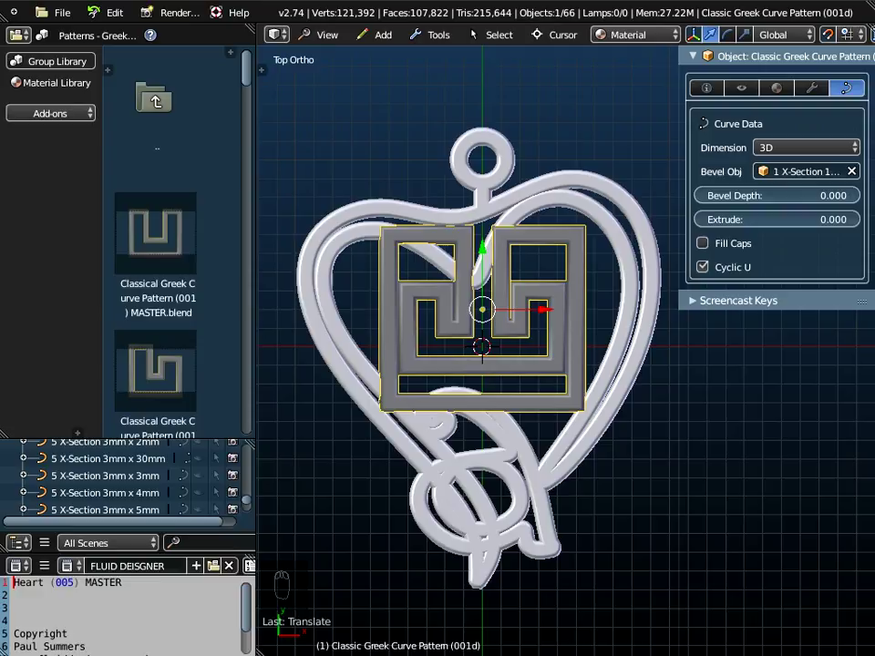
drag(526, 467, 445, 45)
drag(446, 45, 544, 105)
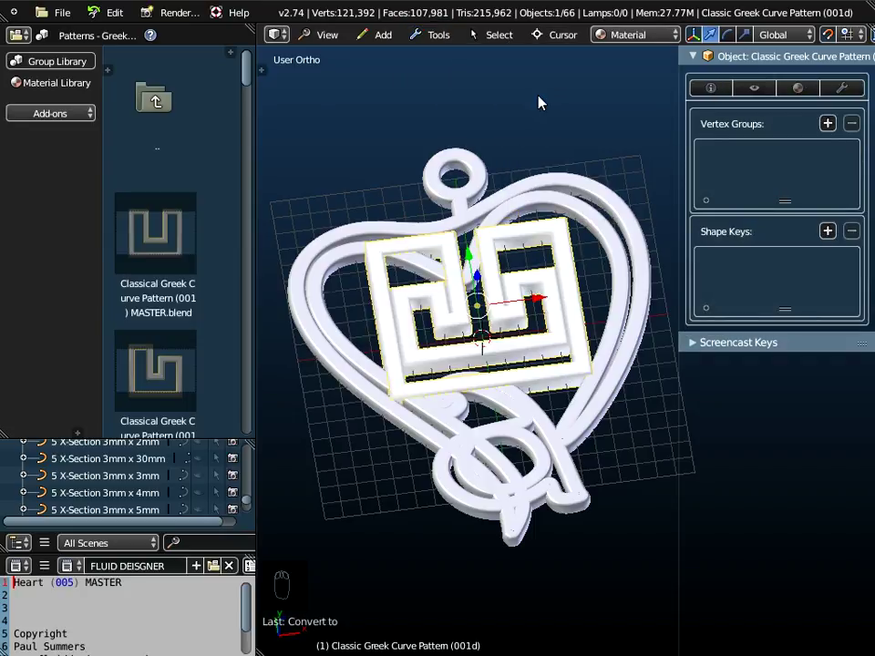
Convert the Greek pattern and then the Heart curve to meshes, orbiting to inspect edge-on.
drag(541, 197, 541, 196)
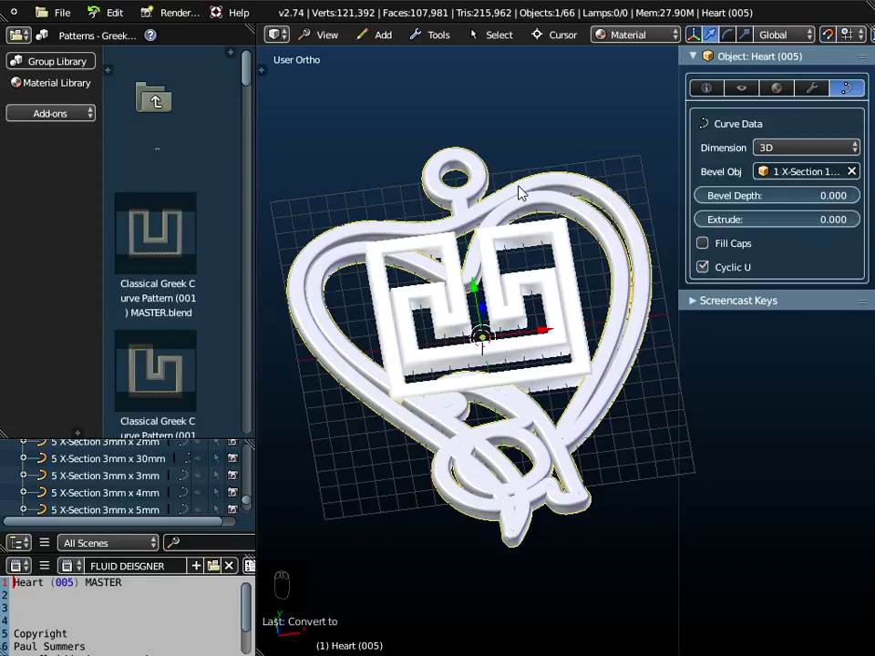
drag(453, 40, 547, 126)
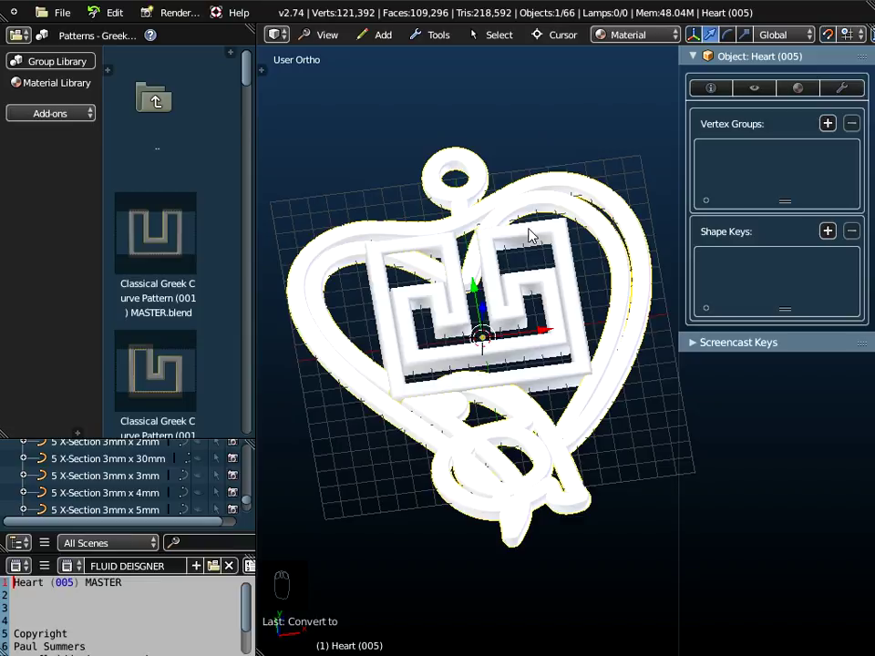
drag(530, 235, 519, 340)
drag(519, 340, 568, 227)
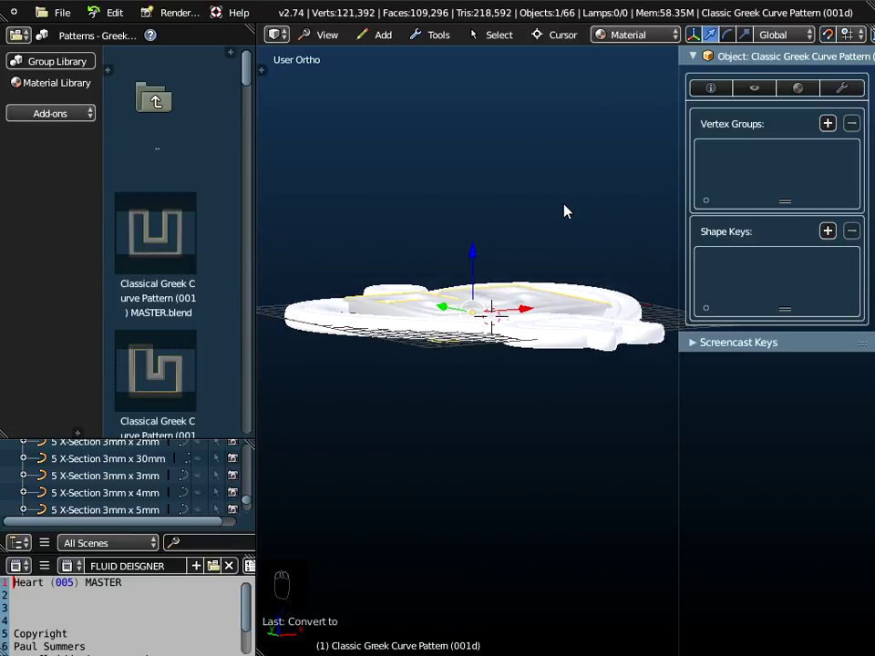